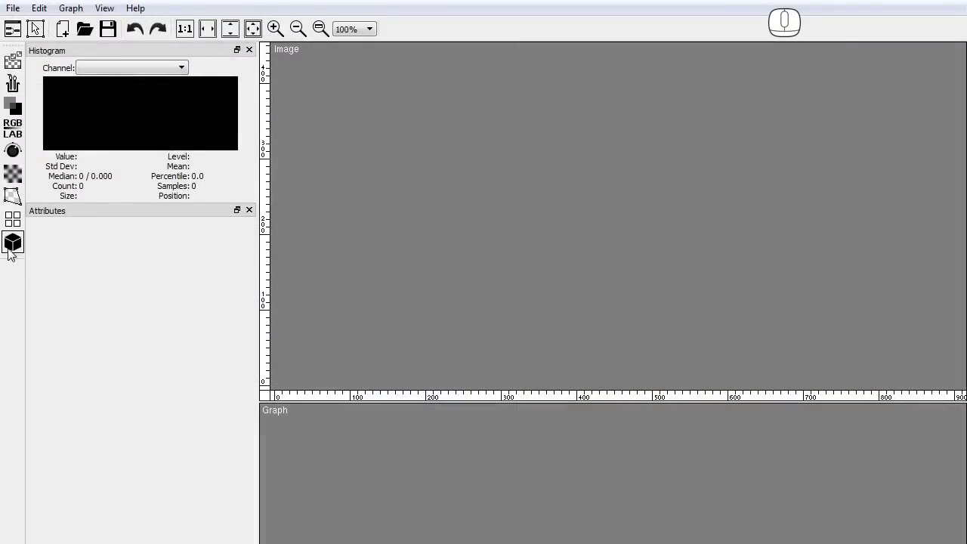
Drag a Model node from the 3D node category into the empty graph
left_click(11, 250)
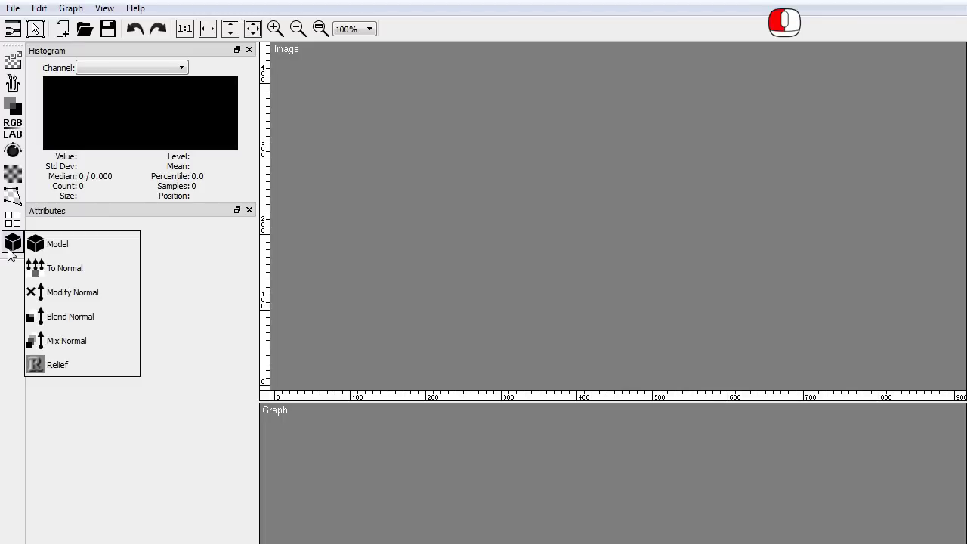
left_click_drag(44, 253, 504, 427)
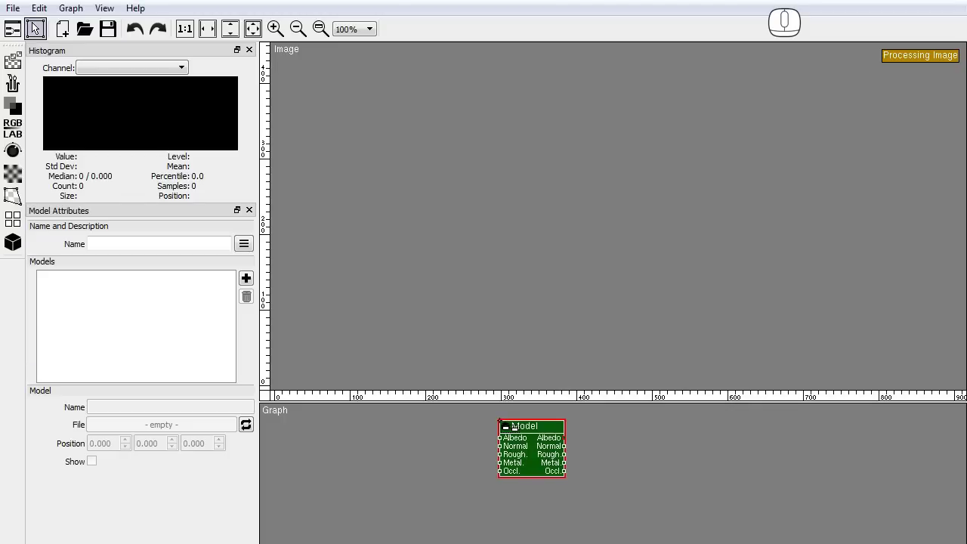
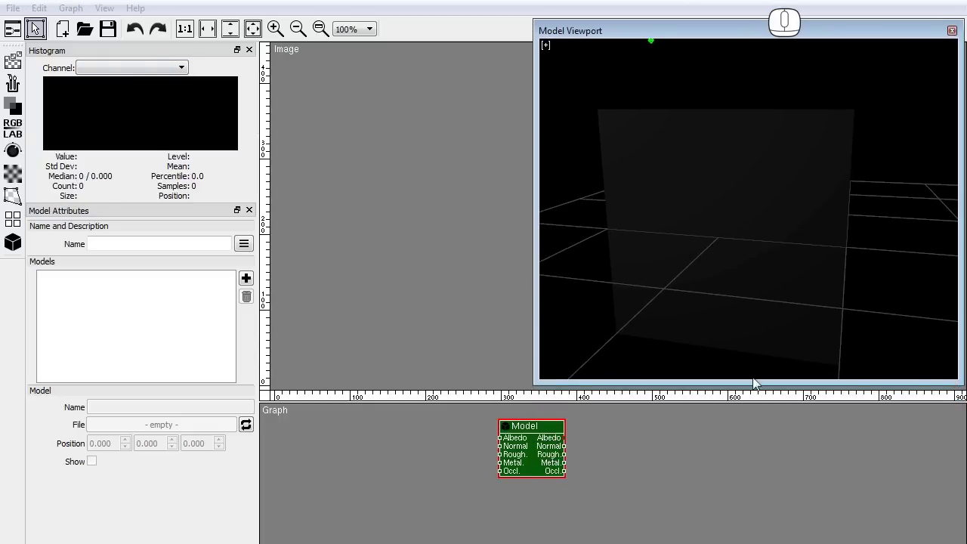
Add CCTV-Camera.OBJ and CCTV-Bracket.OBJ as model entries, bracket positioned at 0, 0.350, -0.130
left_click(246, 277)
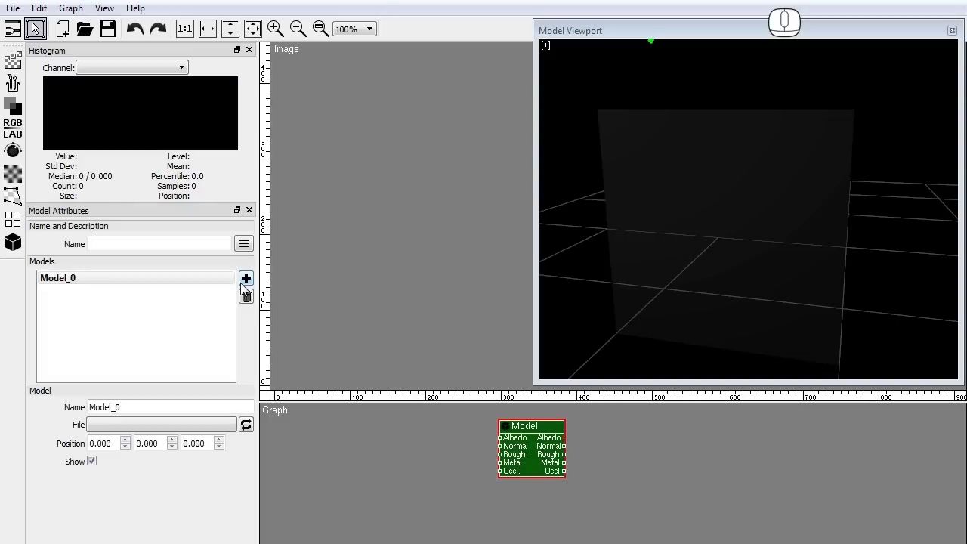
left_click(173, 427)
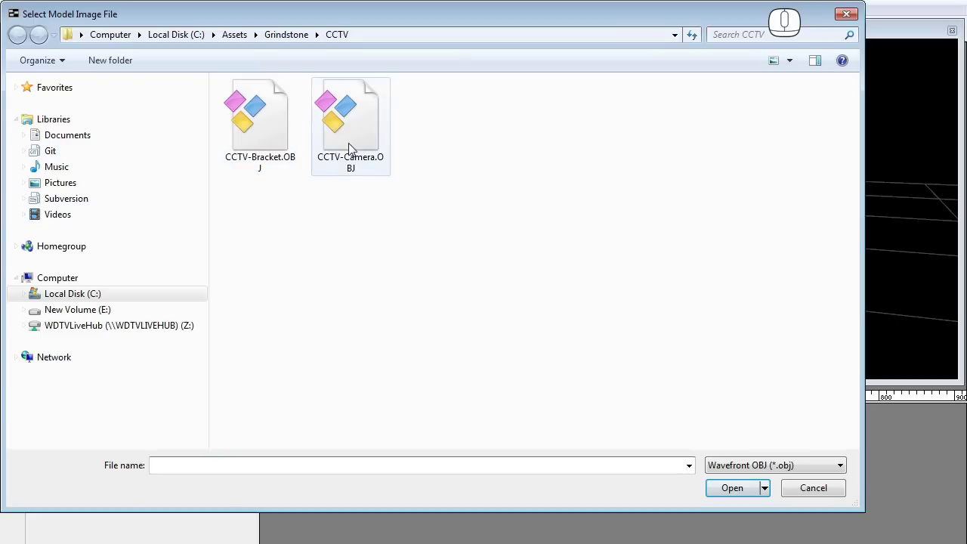
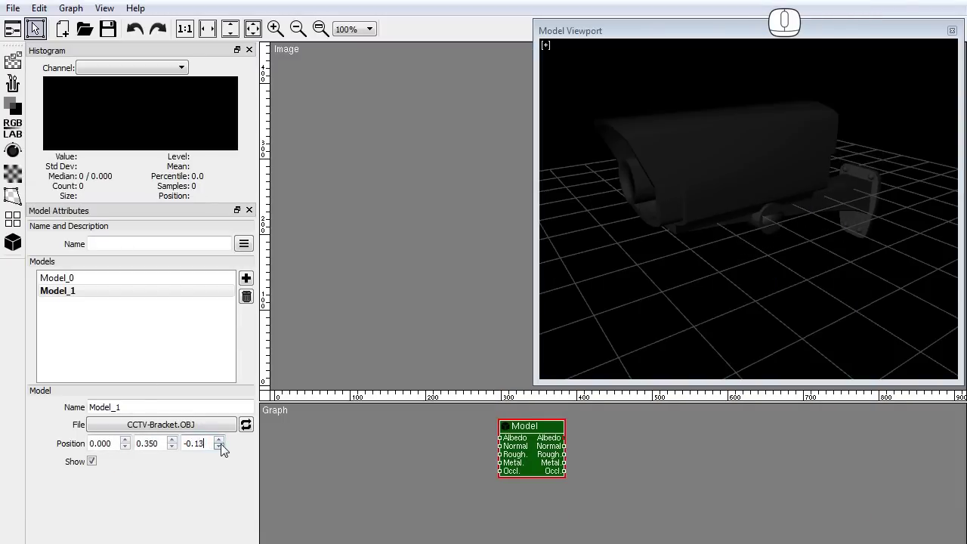
left_click(825, 263)
Orbit the 3D preview to inspect the assembled camera and bracket
left_click_drag(808, 252, 784, 255)
middle_click(784, 256)
right_click(779, 271)
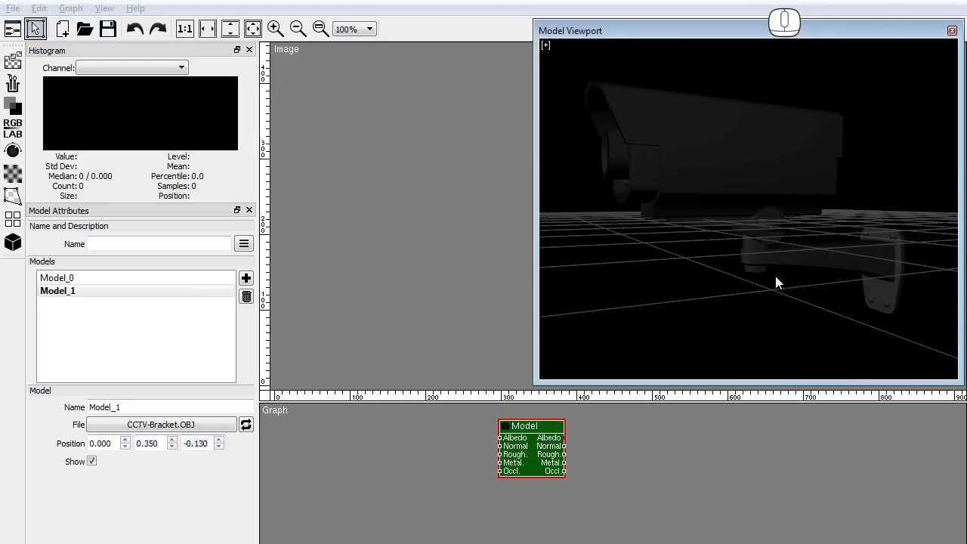
Set the Model Viewport sky image to apartment.jpg in the viewport settings
right_click(548, 48)
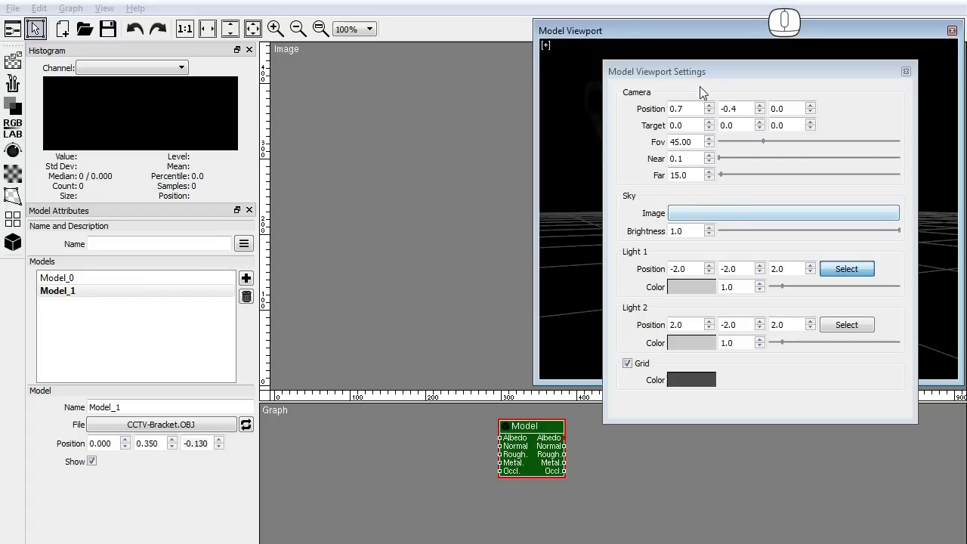
left_click_drag(704, 76, 304, 73)
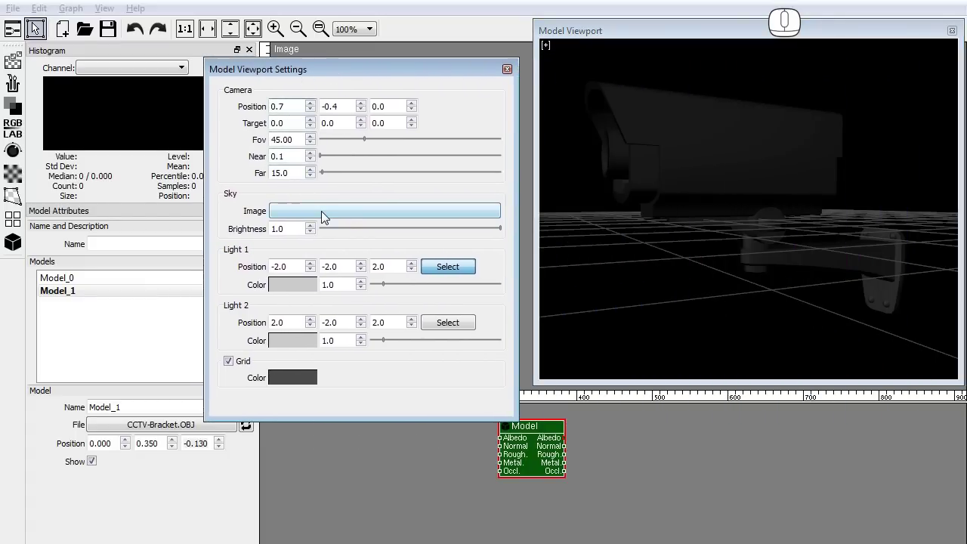
left_click(324, 216)
double_click(664, 212)
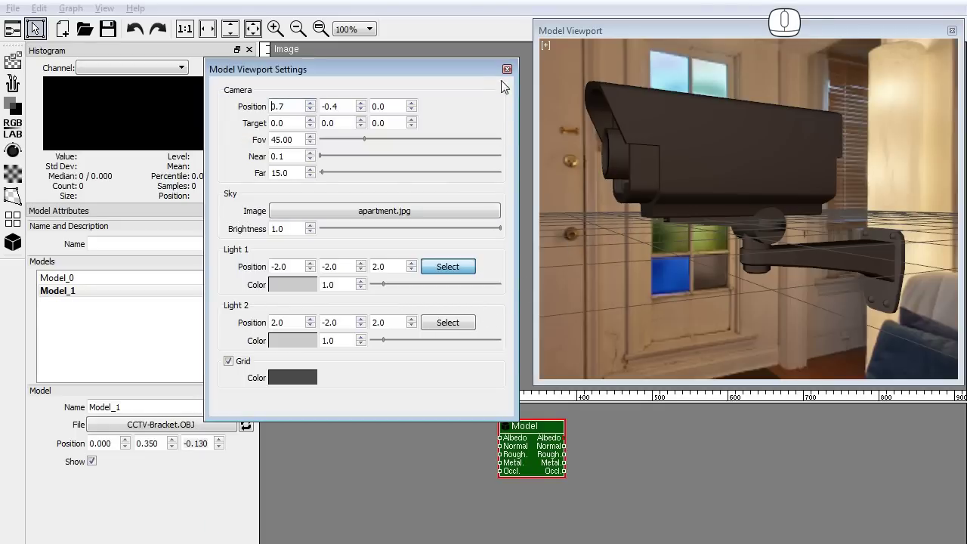
left_click(510, 72)
Place a Reader node left of the Model node for the CCTV_albedo.jpg texture
left_click_drag(670, 246, 685, 260)
left_click(16, 64)
left_click_drag(50, 67, 294, 430)
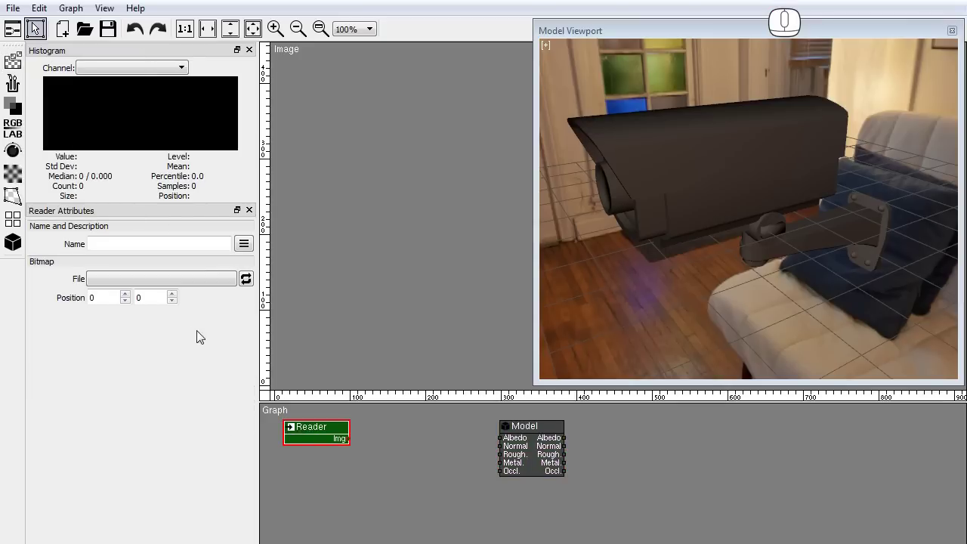
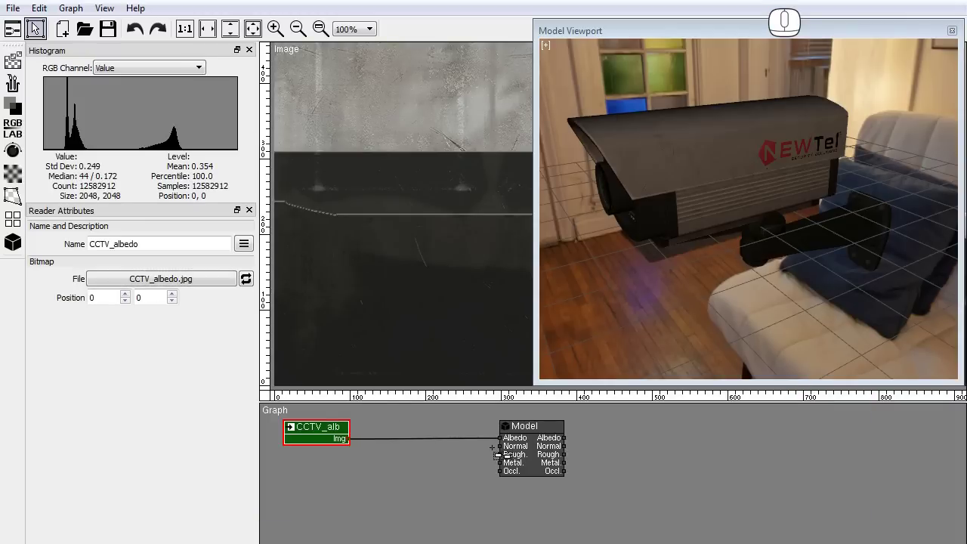
Fit the whole albedo texture in the image view after wiring it to Albedo
left_click(299, 28)
double_click(299, 28)
left_click(280, 29)
Wire the CCTV_normal Reader through To Normal into the Model and zoom the preview closer
left_click(720, 243)
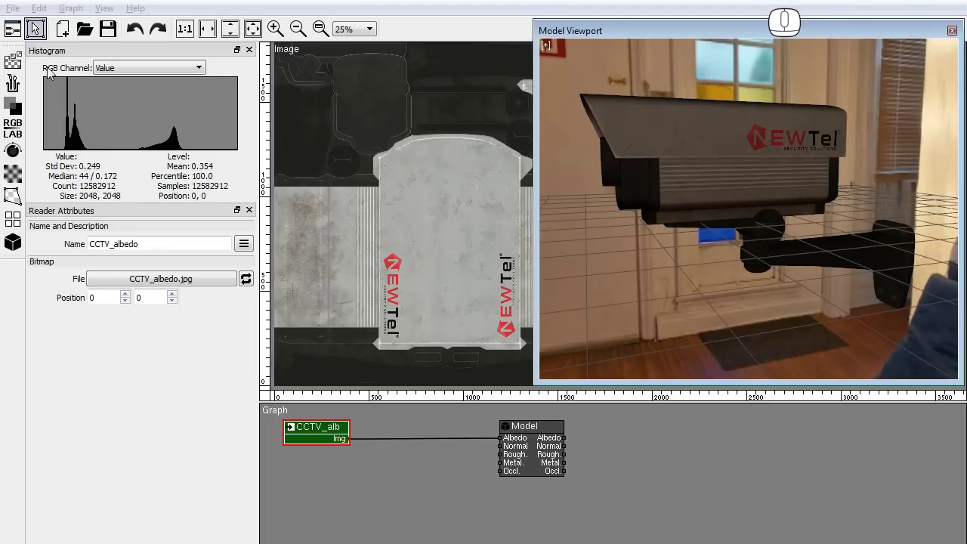
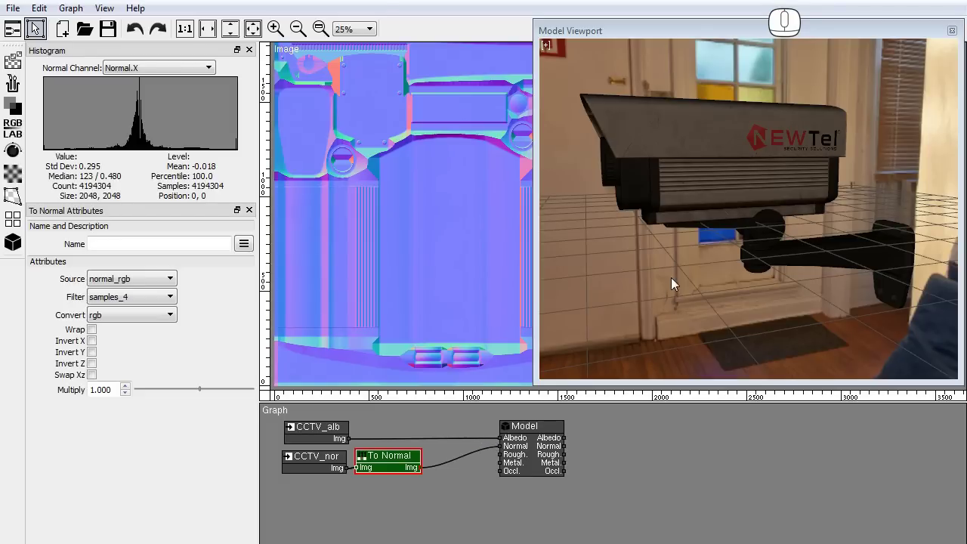
left_click(671, 258)
left_click_drag(682, 259, 681, 272)
Place a third Reader node below the others for the reflection texture
left_click(11, 63)
left_click_drag(46, 63, 293, 483)
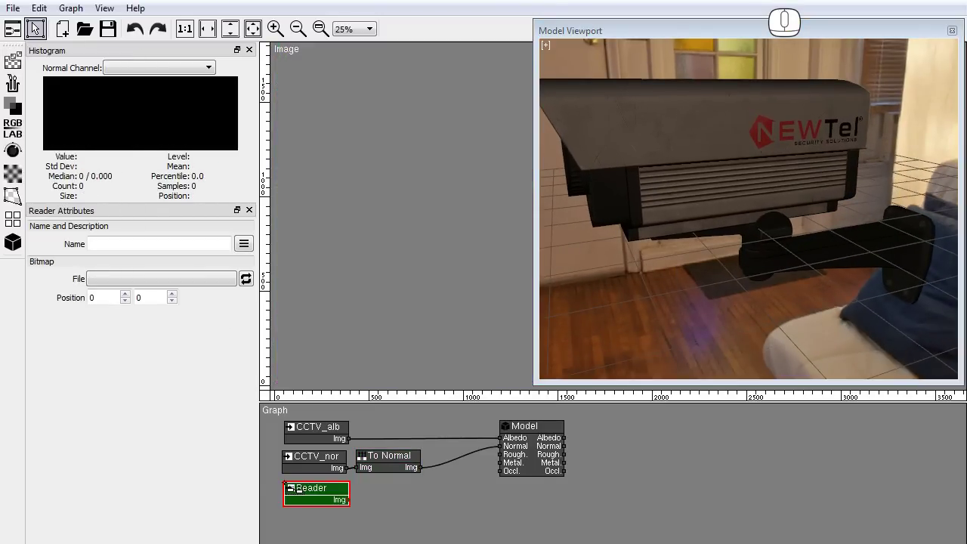
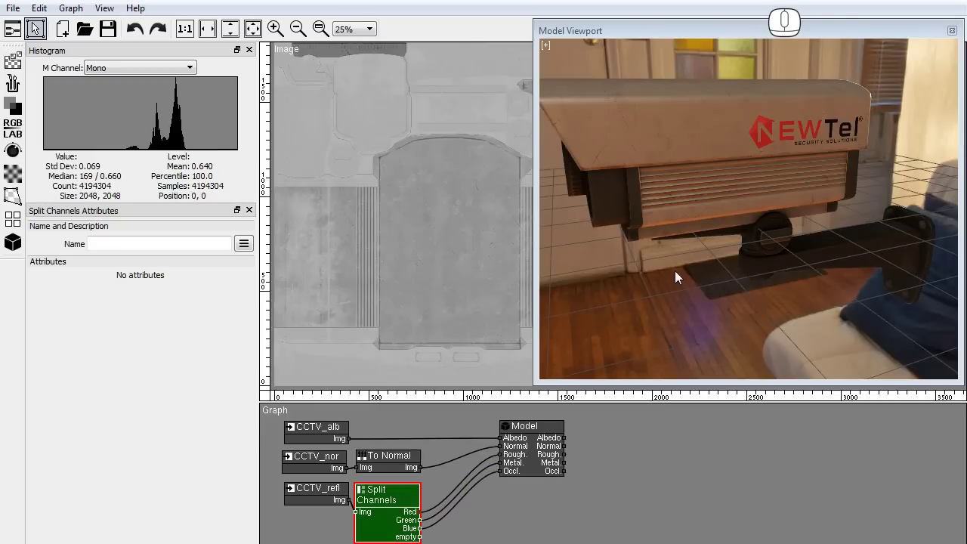
left_click_drag(671, 252, 689, 246)
left_click_drag(691, 245, 694, 275)
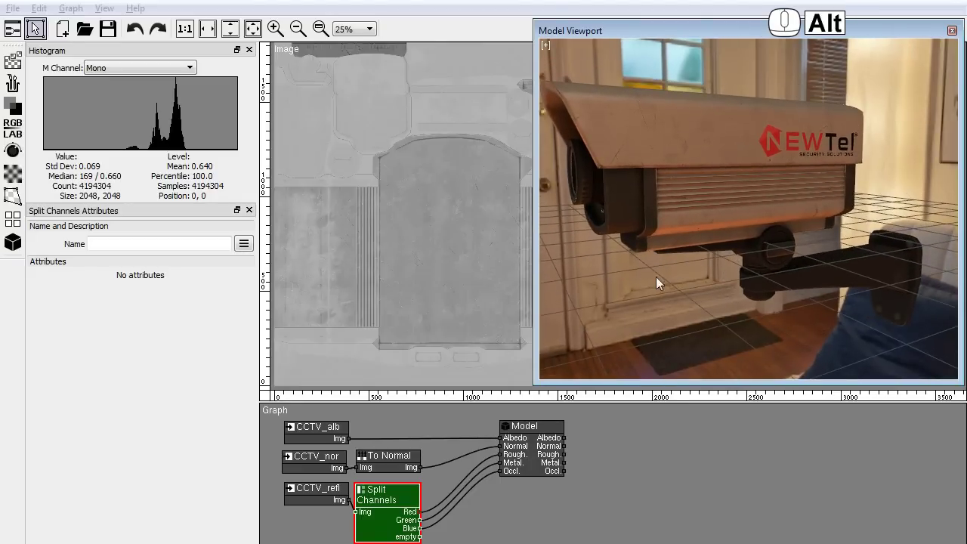
left_click_drag(623, 281, 907, 288)
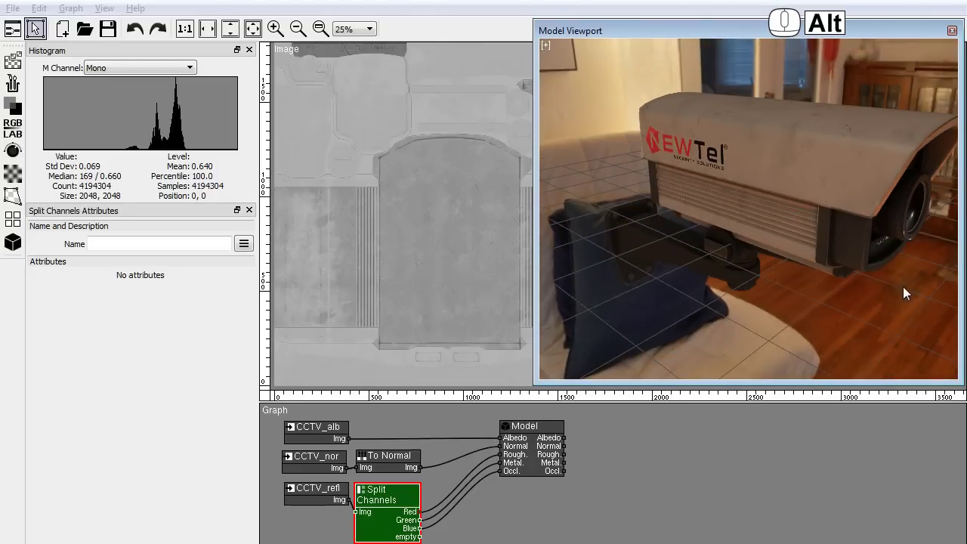
left_click_drag(813, 289, 833, 287)
left_click_drag(863, 283, 814, 285)
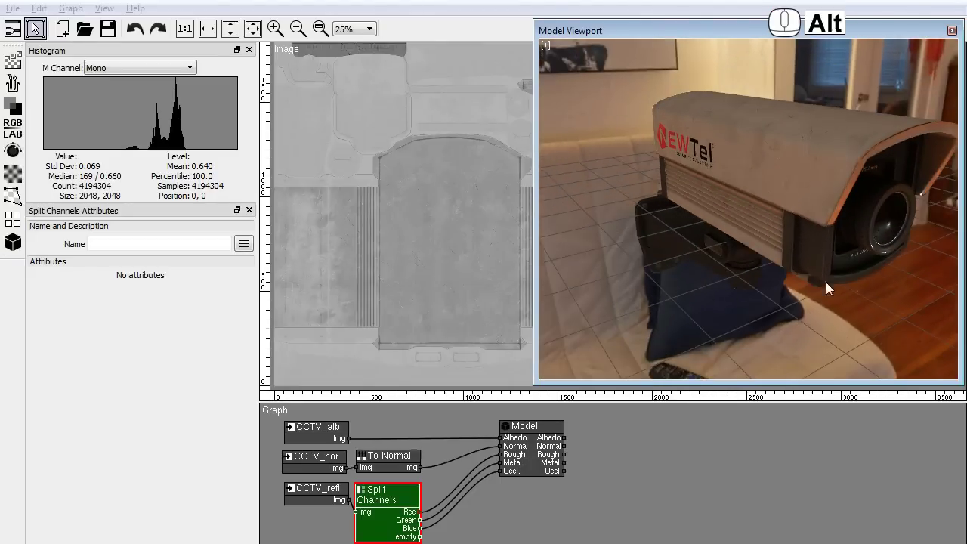
left_click_drag(902, 280, 697, 277)
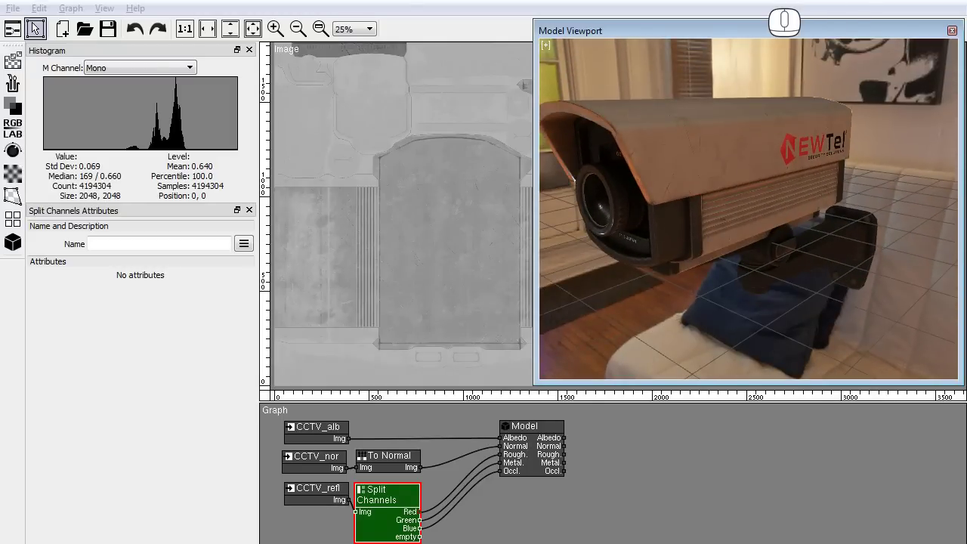